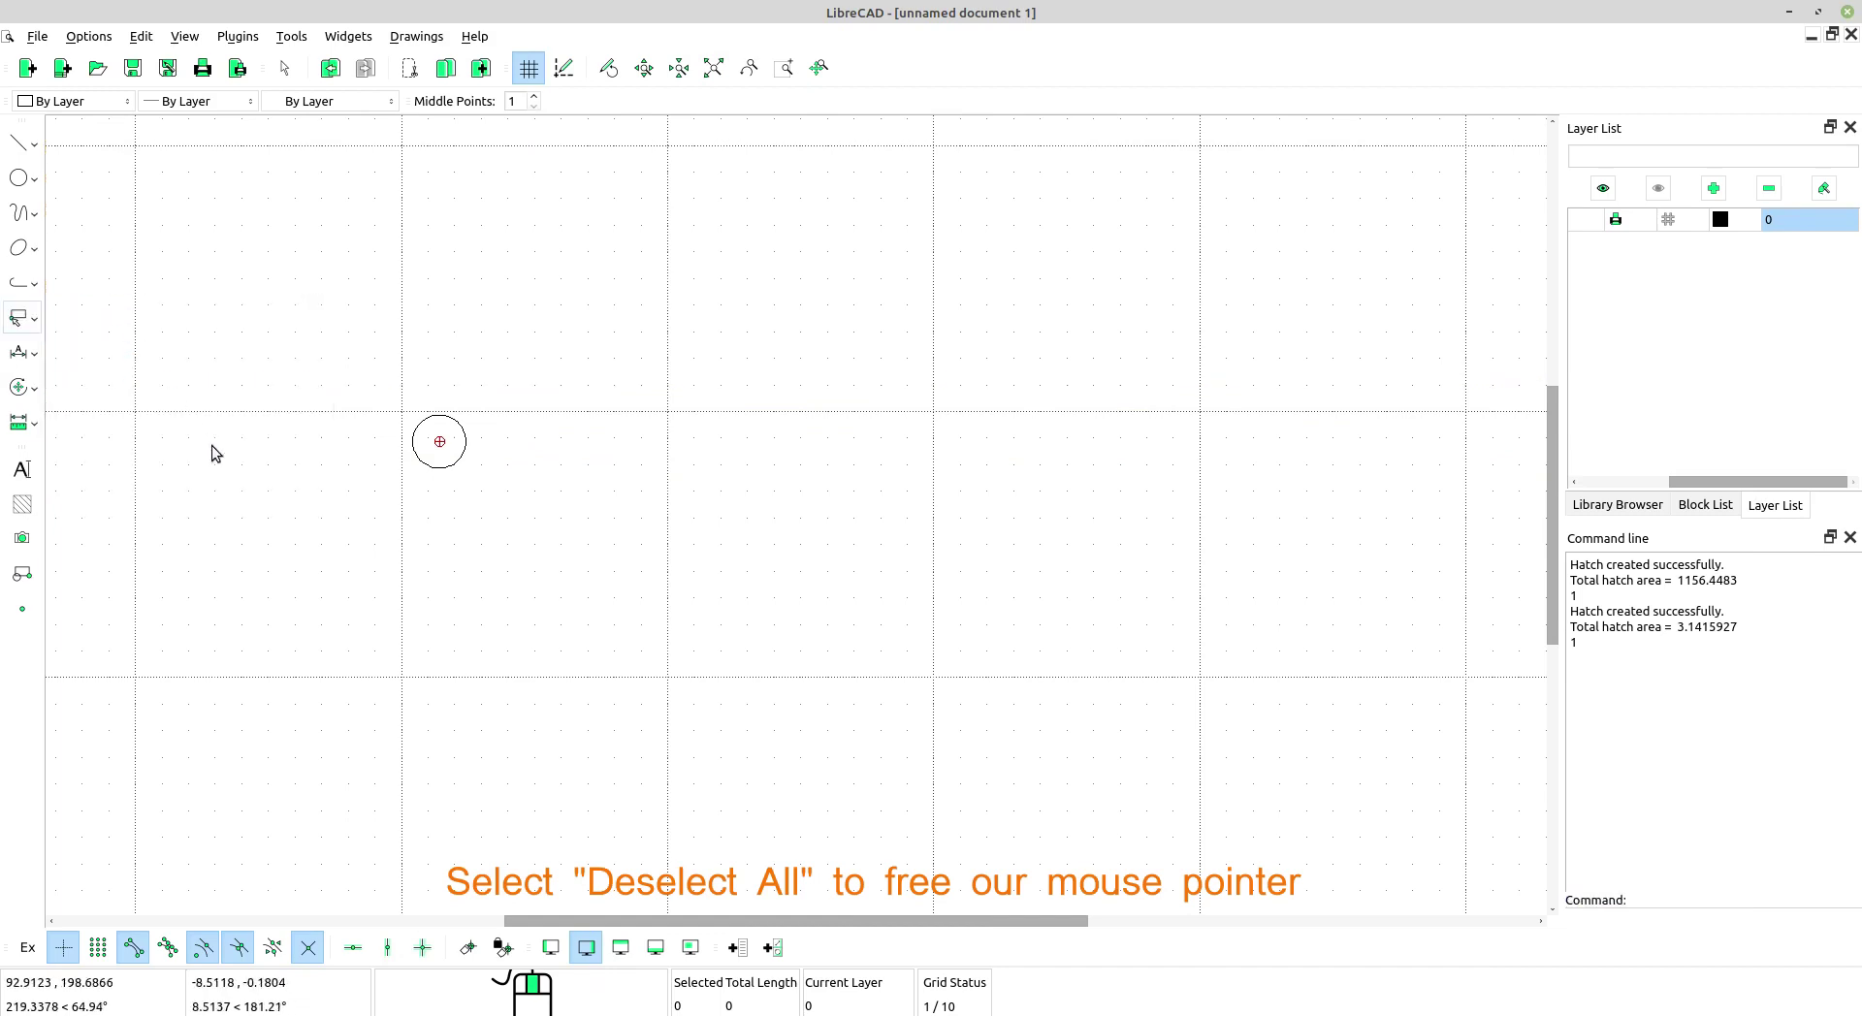
Step: Window-select the radius-1 circle on the canvas
drag(470, 495, 369, 370)
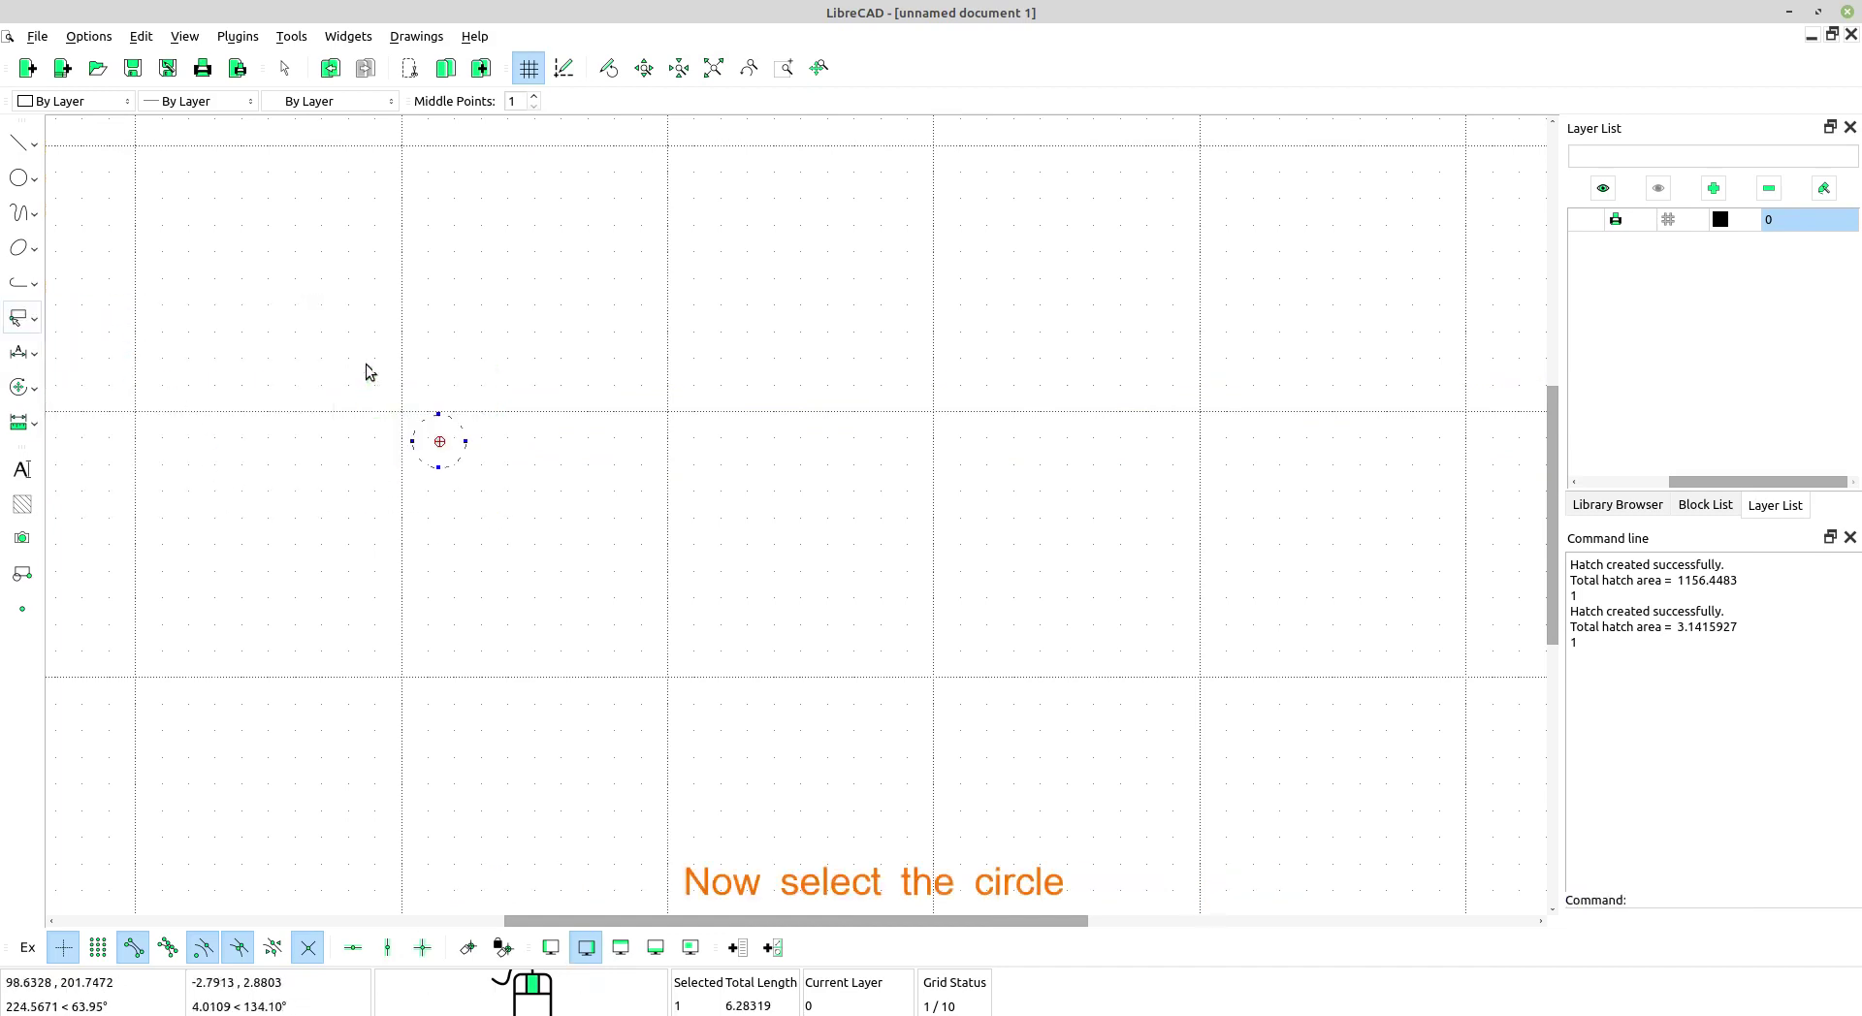